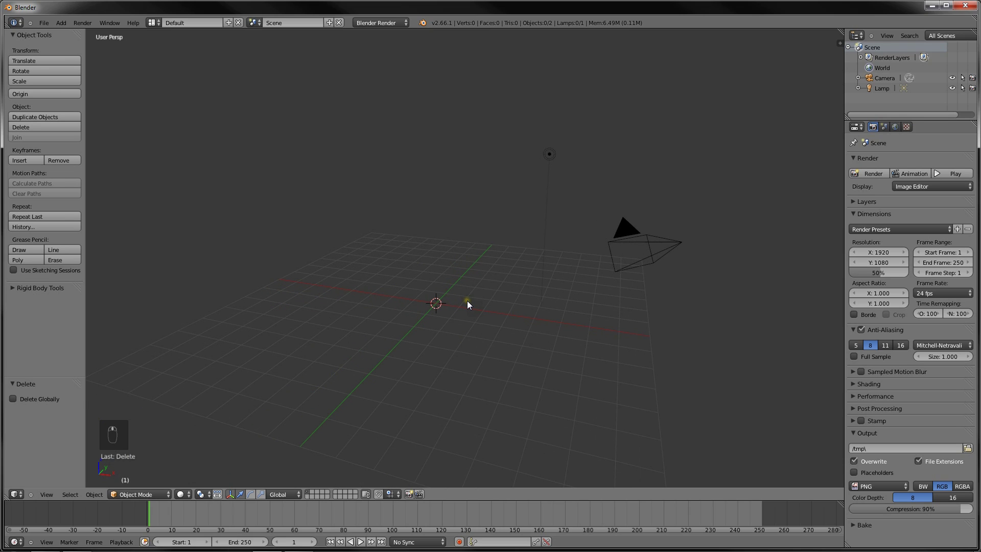
- Search the command menu for an Add operator to create a new object at the origin
{"action": "key", "text": "space"}
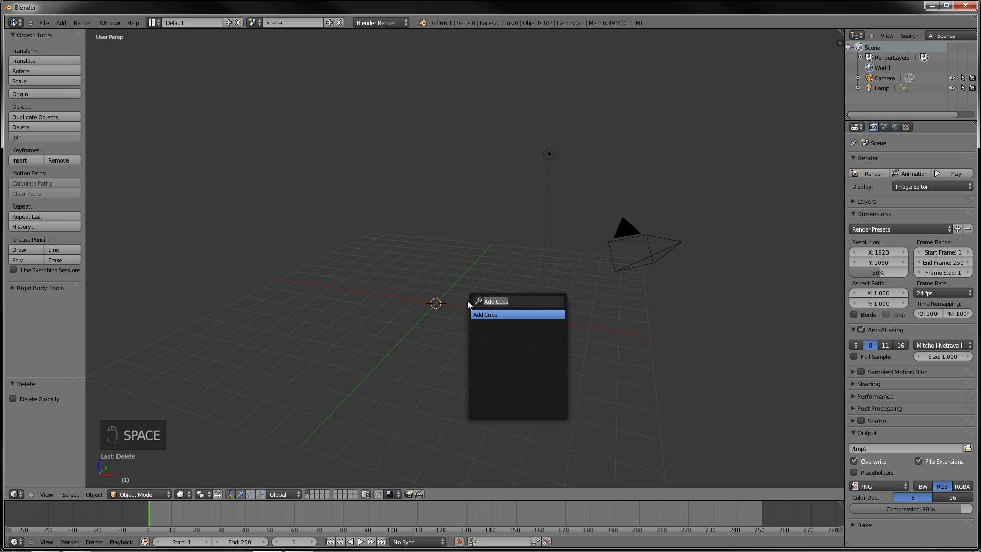
- Add a text object and rotate it 90° about Z then 90° about Y so it stands upright facing front
{"action": "key", "text": "d"}
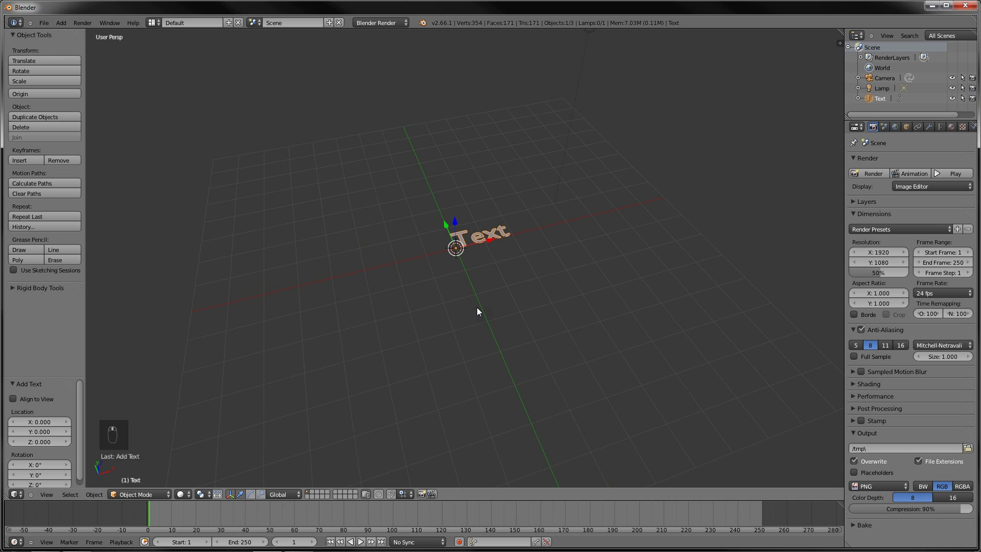
{"action": "key", "text": "r"}
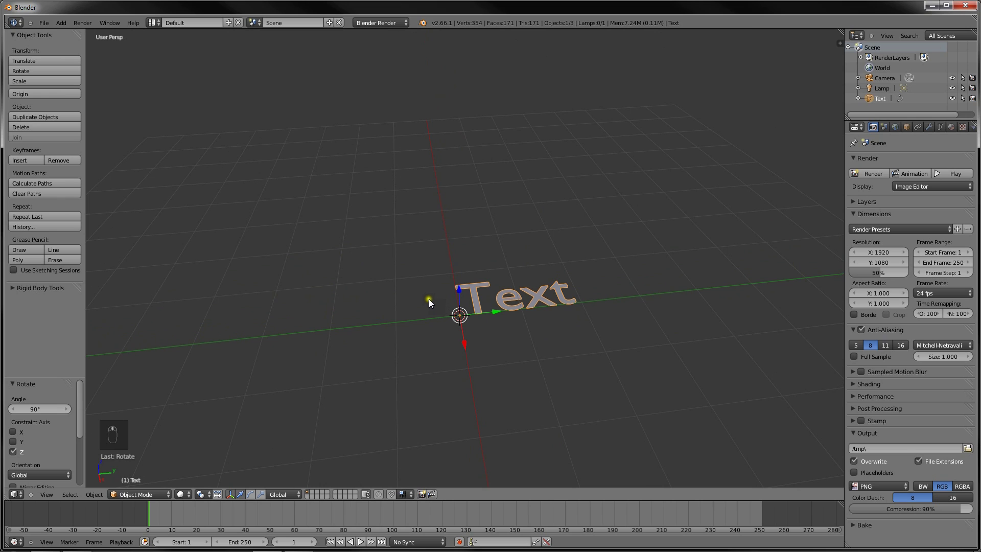
{"action": "key", "text": "r"}
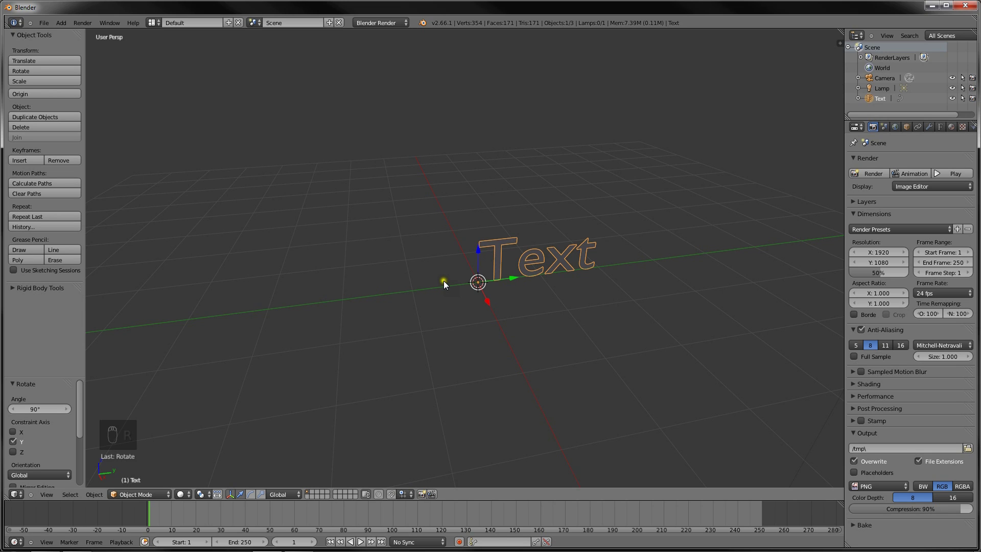
- Enter letter editing and erase the placeholder word 'Text'
{"action": "key", "text": "Tab"}
{"action": "key", "text": "Tab"}
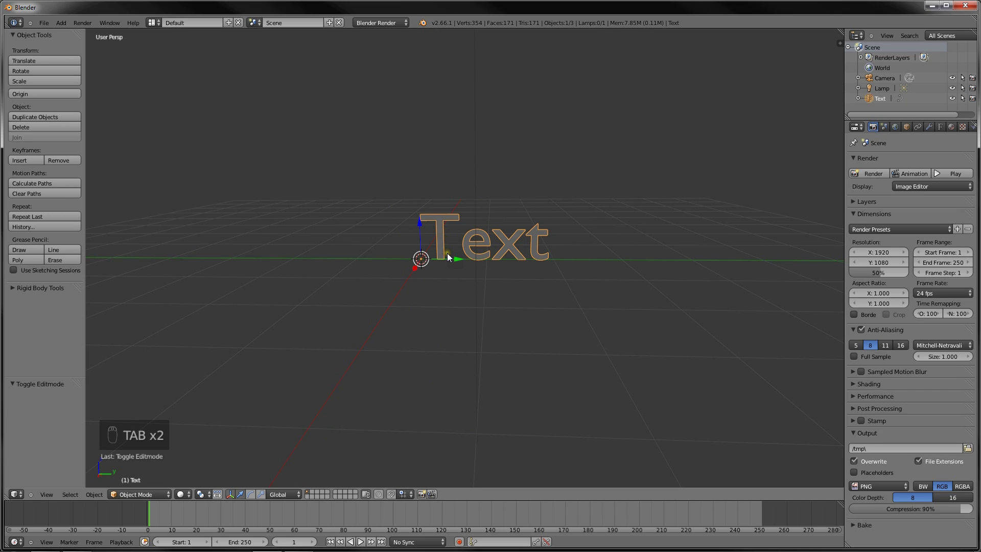
{"action": "key", "text": "Tab"}
{"action": "key", "text": "BackSpace"}
{"action": "key", "text": "BackSpace"}
- Write EPIKSAUCE in capitals and leave editing so the word sits centred over the origin
{"action": "key", "text": "shift+e"}
{"action": "key", "text": "shift+p"}
{"action": "key", "text": "shift+i"}
{"action": "key", "text": "shift+k"}
{"action": "key", "text": "shift+s"}
{"action": "key", "text": "shift+a"}
{"action": "key", "text": "shift+u"}
{"action": "key", "text": "shift+c"}
{"action": "key", "text": "Tab"}
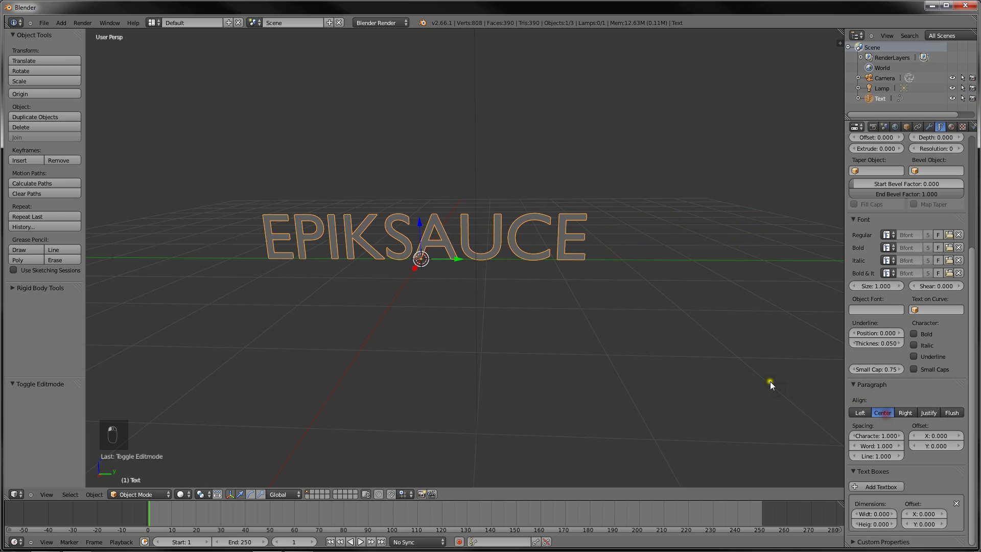
- Orbit the view around the lettering to inspect the blocky extruded letters
{"action": "left_click_drag", "start_coordinate": [671, 314], "coordinate": [588, 354]}
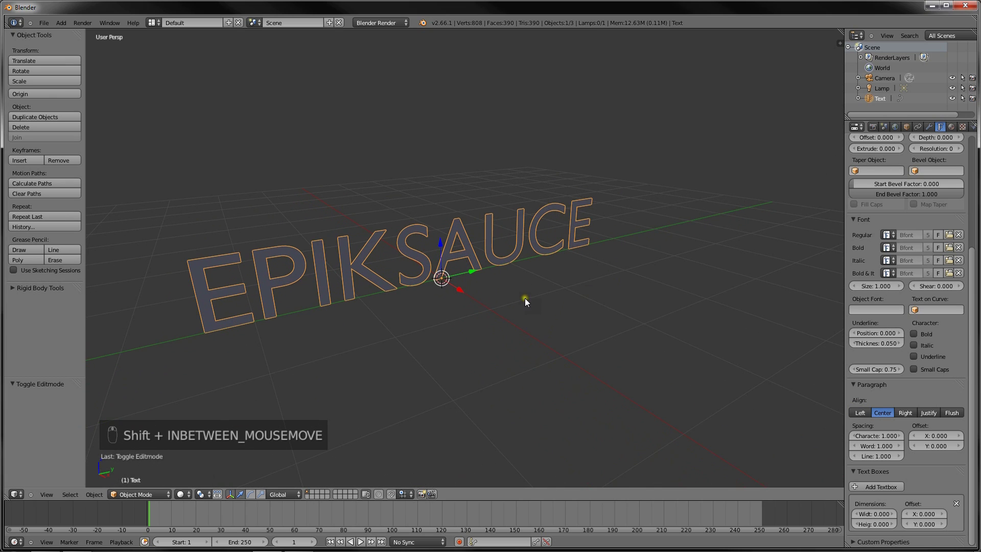
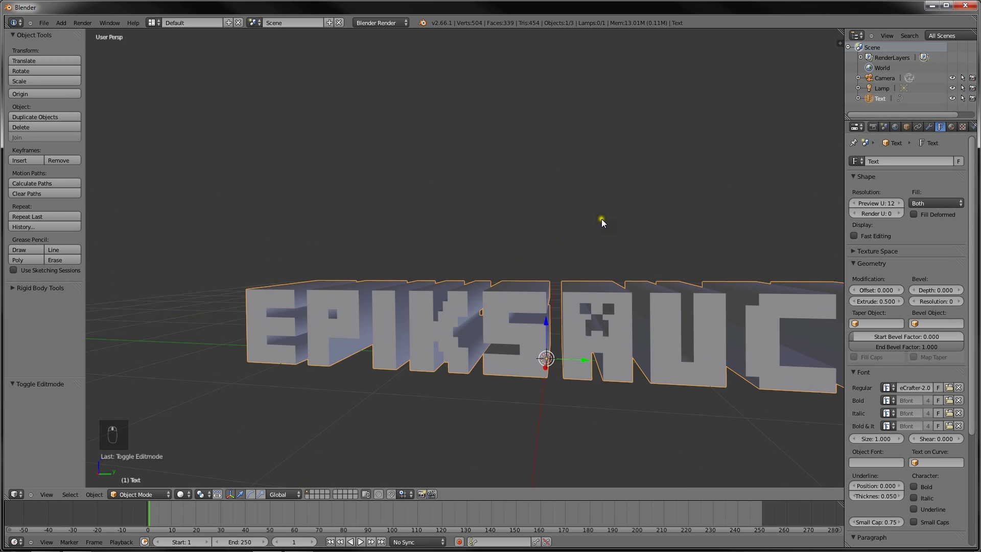
{"action": "left_click_drag", "start_coordinate": [620, 229], "coordinate": [655, 238]}
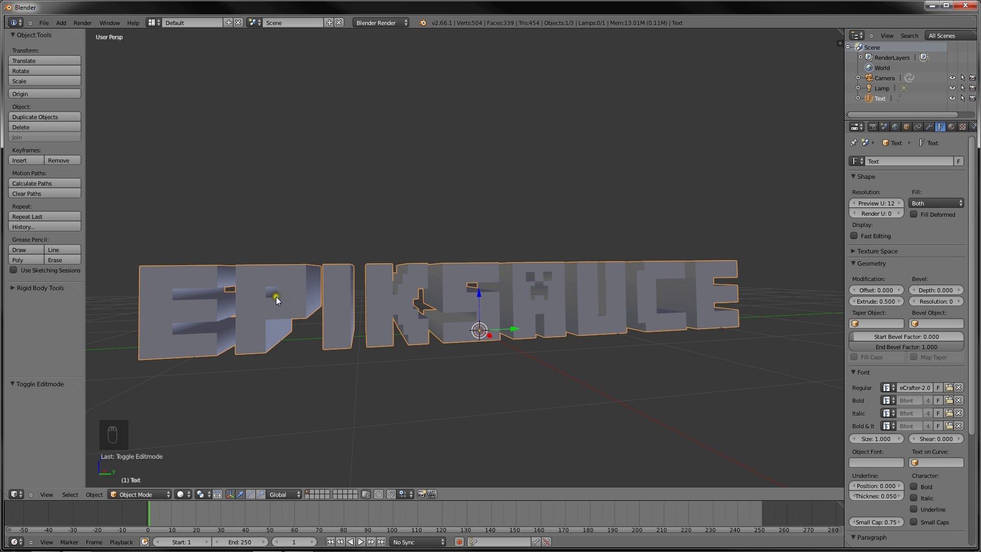
{"action": "left_click_drag", "start_coordinate": [367, 321], "coordinate": [395, 342]}
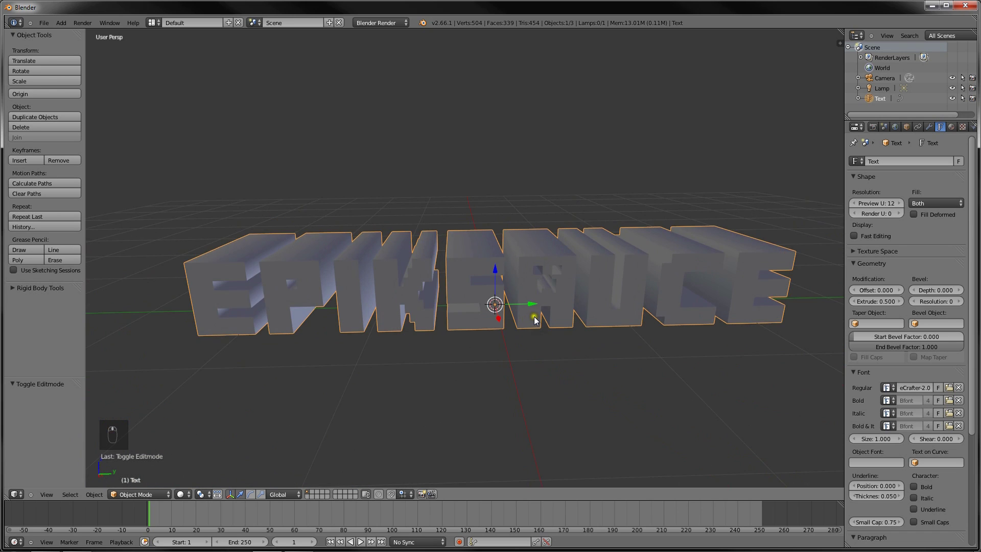
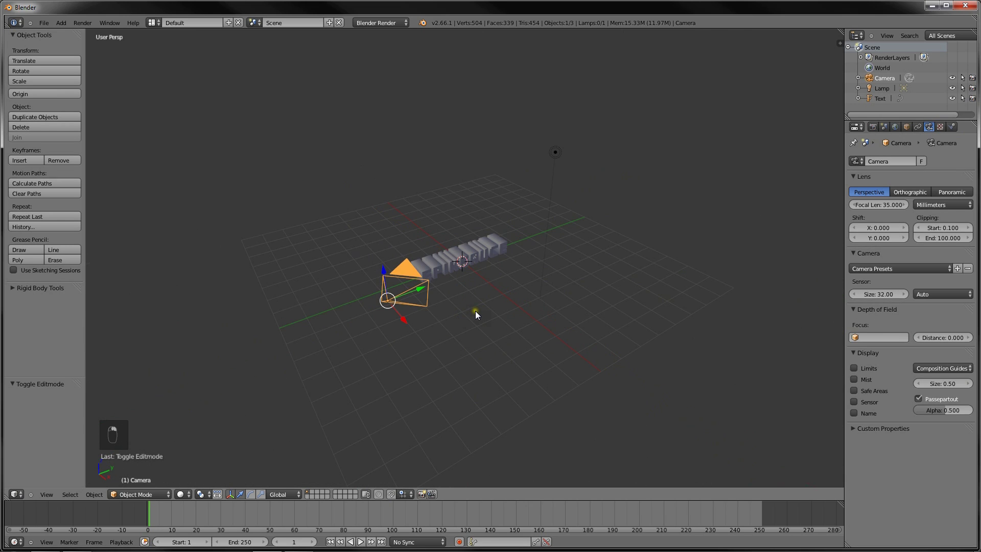
- Move the camera in front of the text, tilt it about Y toward the word and check a test render
{"action": "key", "text": "r"}
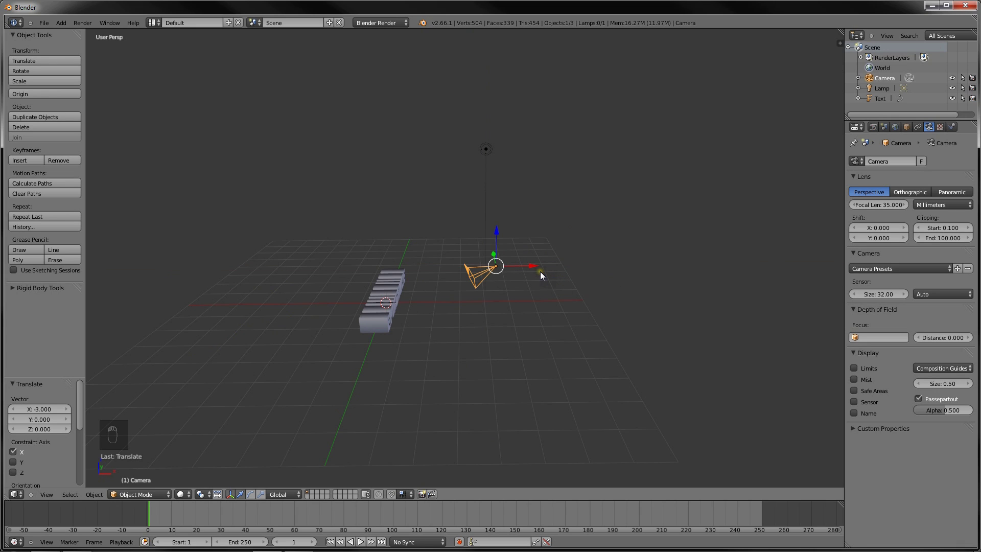
{"action": "key", "text": "r"}
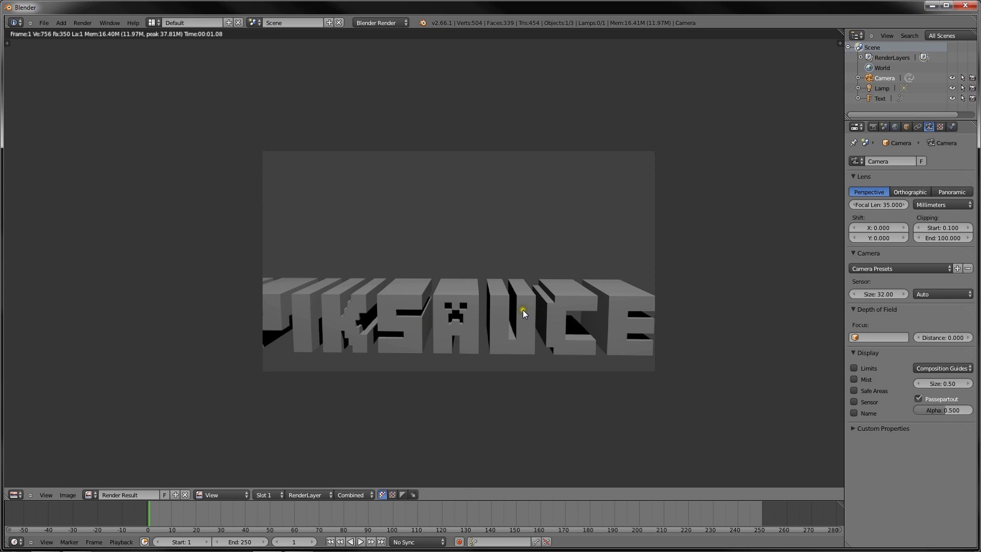
{"action": "key", "text": "Escape"}
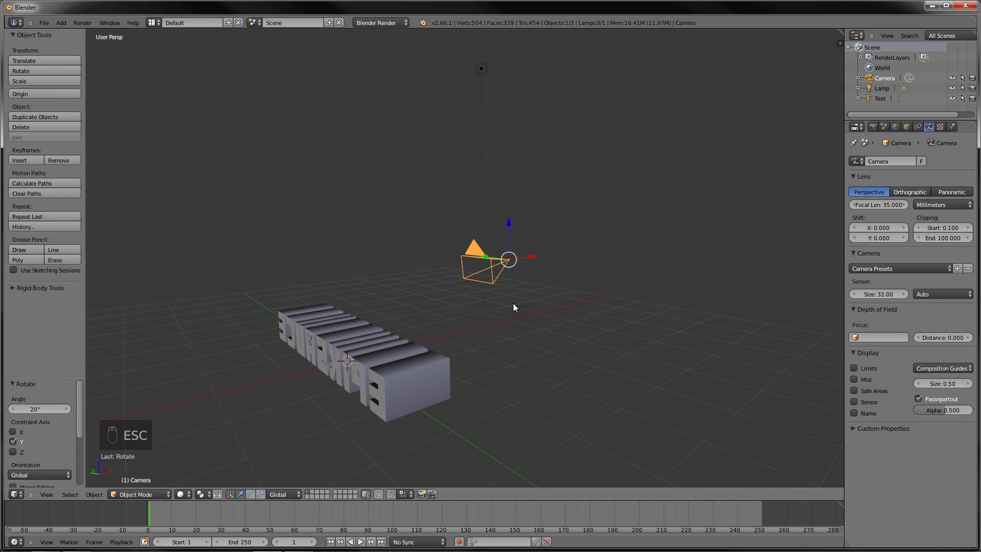
- Look through the camera and shift it until EPIKSAUCE is centred in the frame
{"action": "key", "text": "KP_0"}
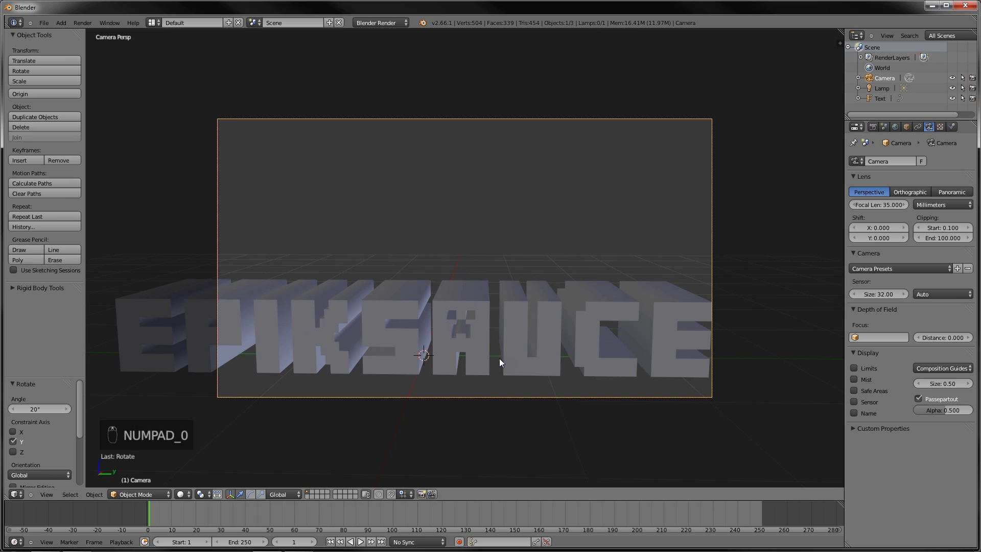
{"action": "key", "text": "g"}
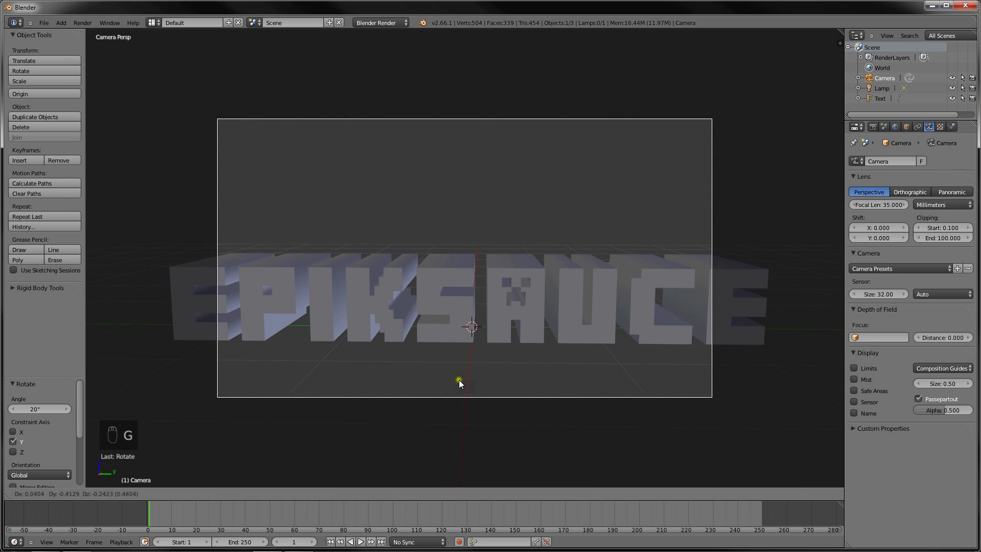
{"action": "key", "text": "g"}
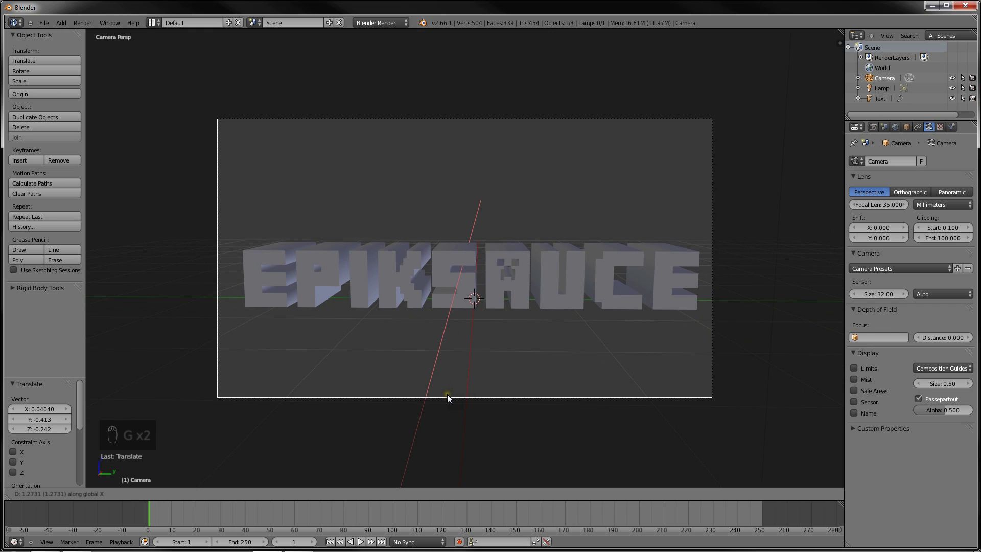
- Nudge the camera sideways, delete the lamp and render to confirm environment lighting lights the text
{"action": "key", "text": "g"}
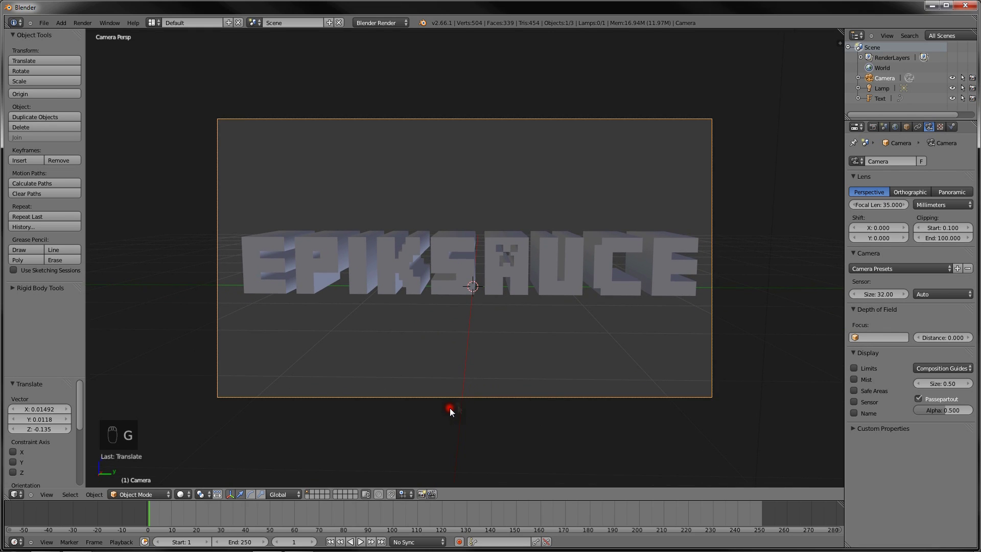
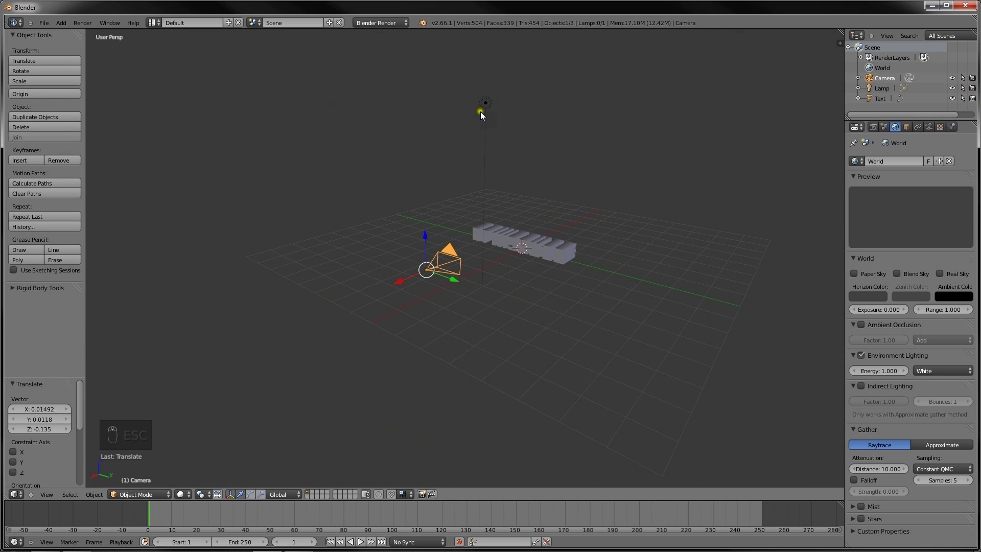
{"action": "right_click", "coordinate": [493, 103]}
{"action": "key", "text": "Delete"}
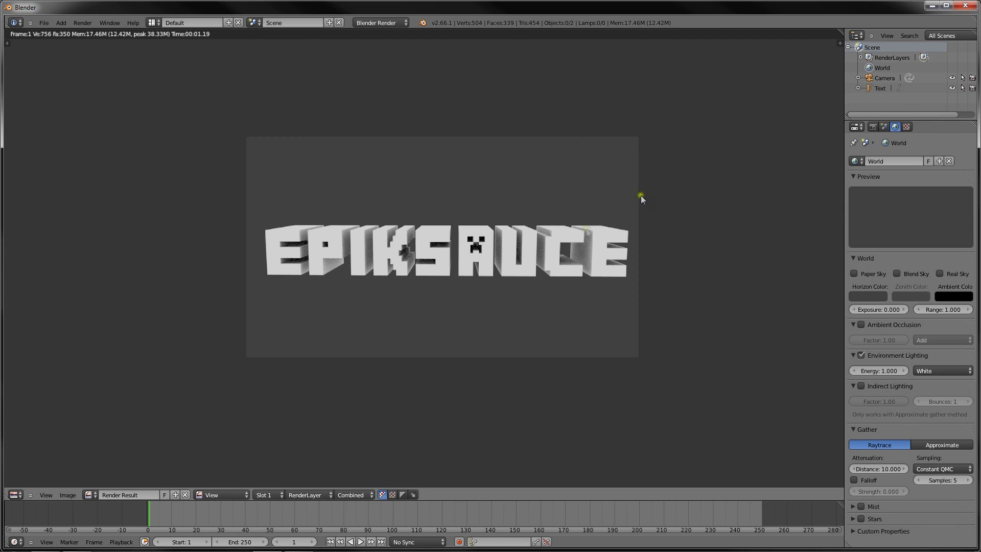
{"action": "key", "text": "F12"}
{"action": "key", "text": "Escape"}
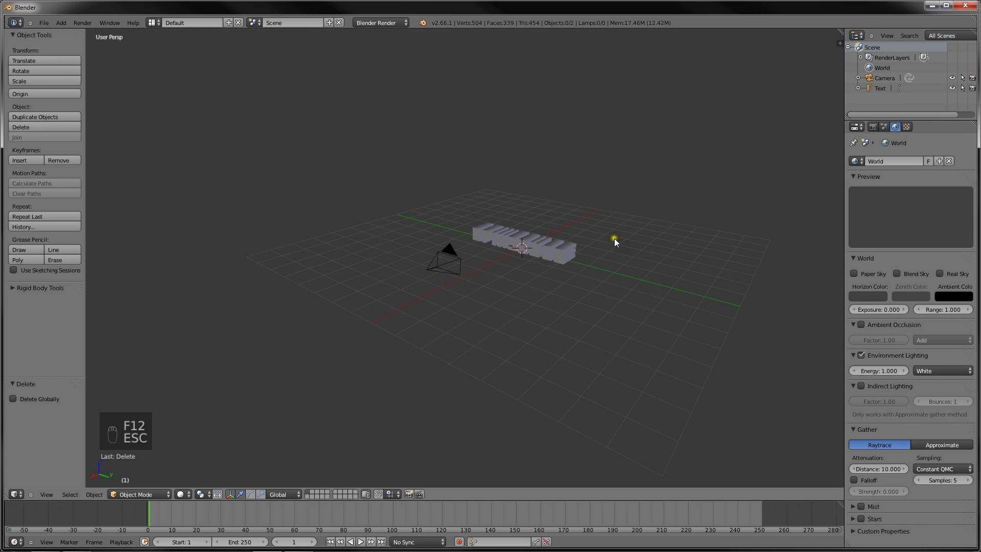
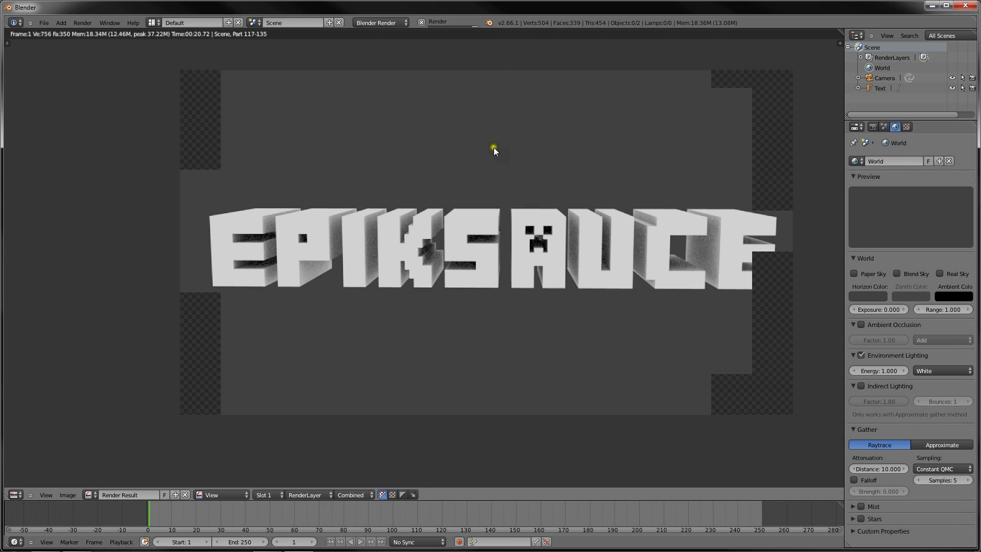
- Return from the render and duplicate the EPIKSAUCE text as Text.001 behind the original
{"action": "key", "text": "F12"}
{"action": "key", "text": "Escape"}
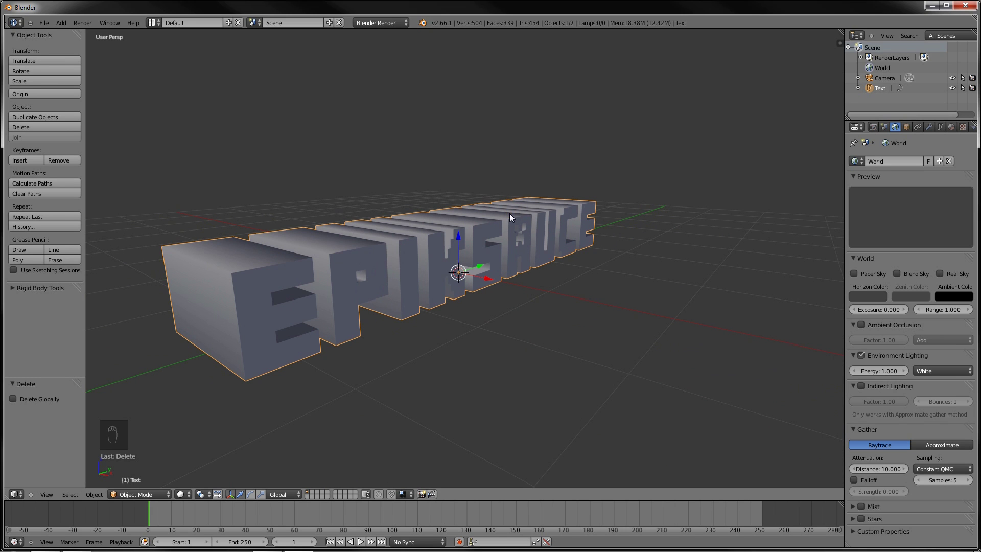
{"action": "key", "text": "shift+d"}
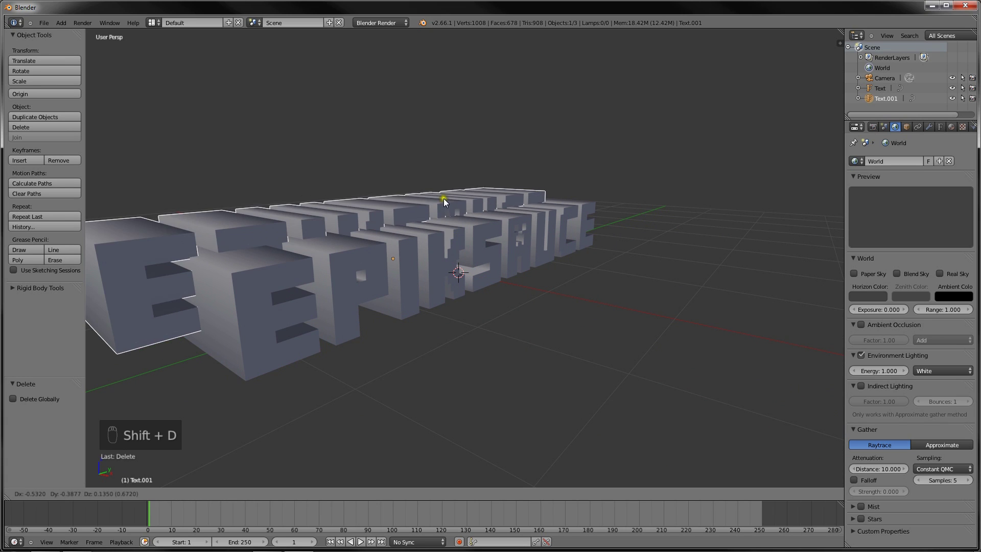
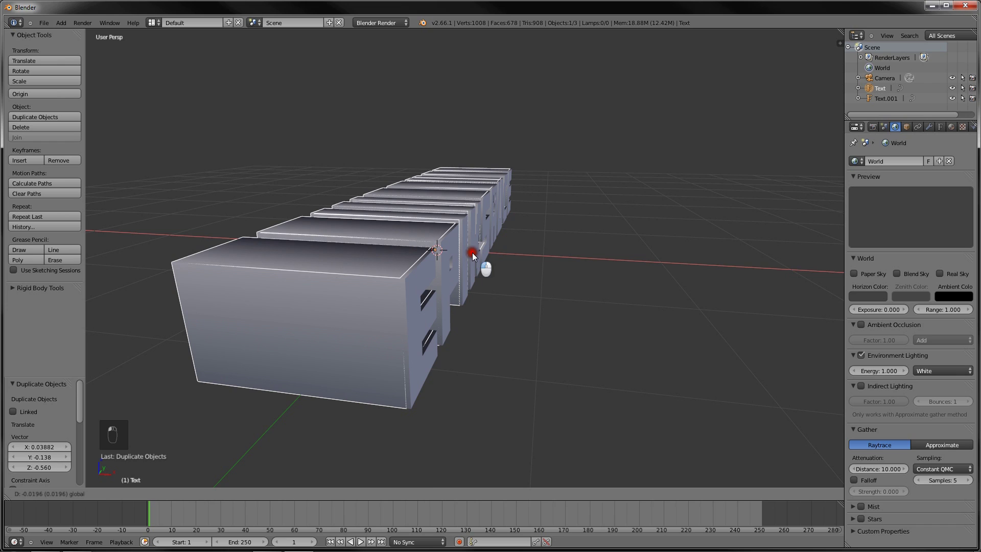
- Raise the original text's Offset to 0.032 to fatten its letters and inspect the layered edges
{"action": "left_click_drag", "start_coordinate": [446, 307], "coordinate": [469, 309]}
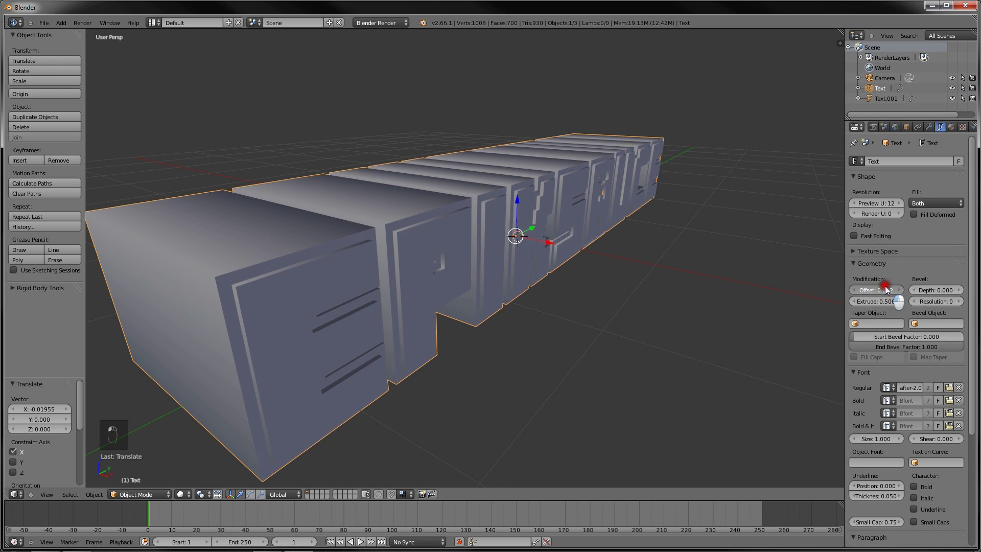
{"action": "left_click_drag", "start_coordinate": [603, 257], "coordinate": [564, 248]}
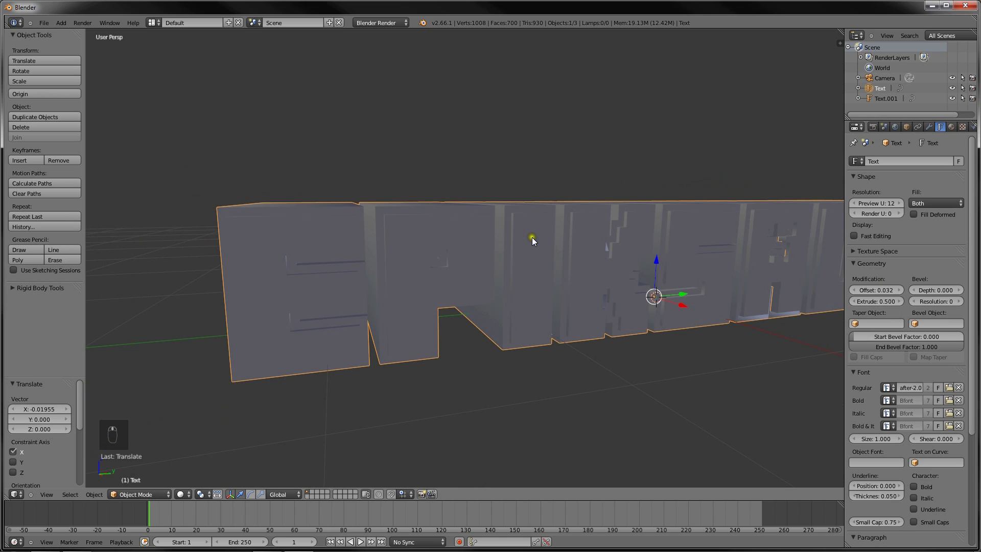
{"action": "left_click_drag", "start_coordinate": [641, 218], "coordinate": [595, 244]}
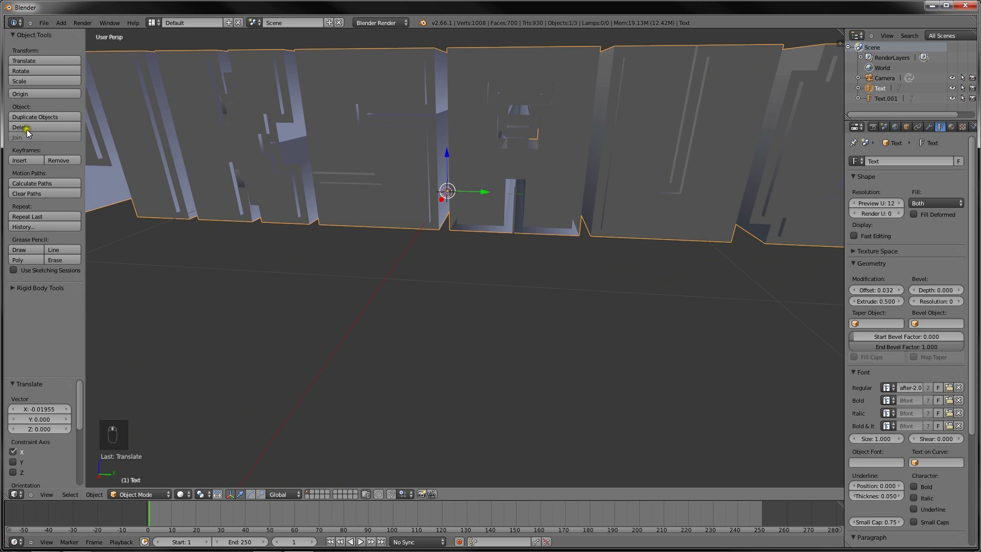
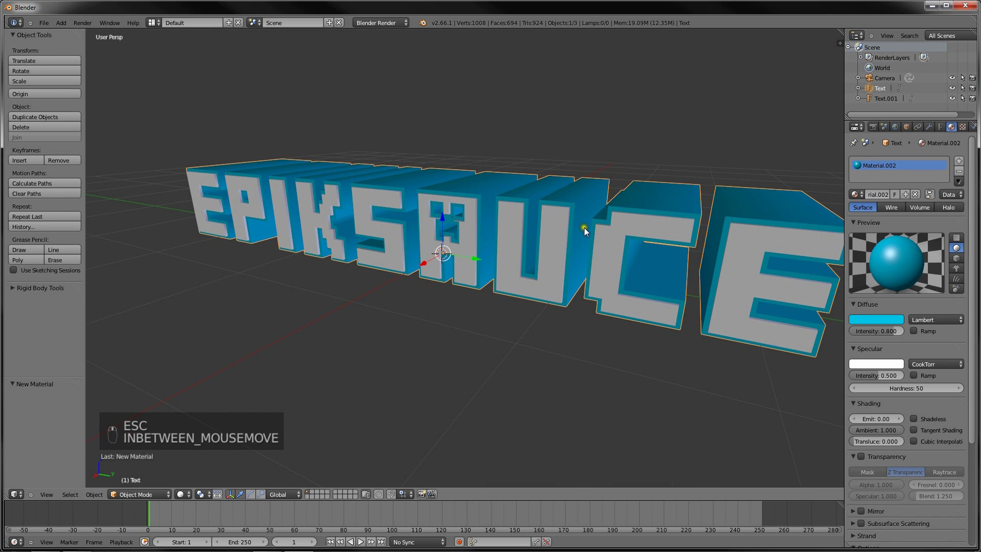
- Retype the front text's ending so the face-marked A becomes a plain A in ...AUCE
{"action": "key", "text": "Tab"}
{"action": "key", "text": "BackSpace"}
{"action": "key", "text": "BackSpace"}
{"action": "key", "text": "BackSpace"}
{"action": "key", "text": "a"}
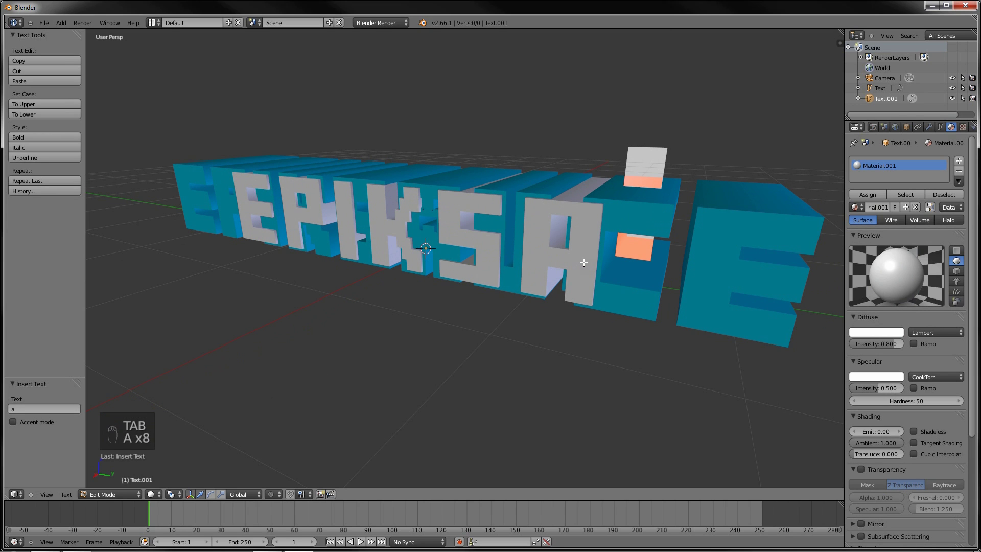
{"action": "key", "text": "u"}
{"action": "key", "text": "c"}
{"action": "key", "text": "e"}
{"action": "key", "text": "Tab"}
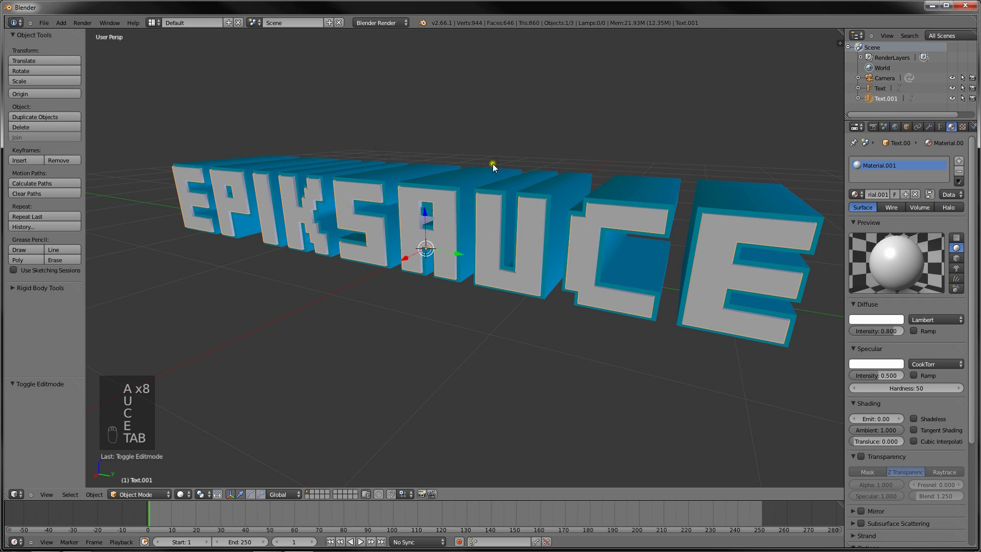
- Enter editing on the blue text copy and delete its trailing letters for retyping
{"action": "key", "text": "Tab"}
{"action": "key", "text": "BackSpace"}
{"action": "key", "text": "BackSpace"}
{"action": "key", "text": "BackSpace"}
{"action": "key", "text": "BackSpace"}
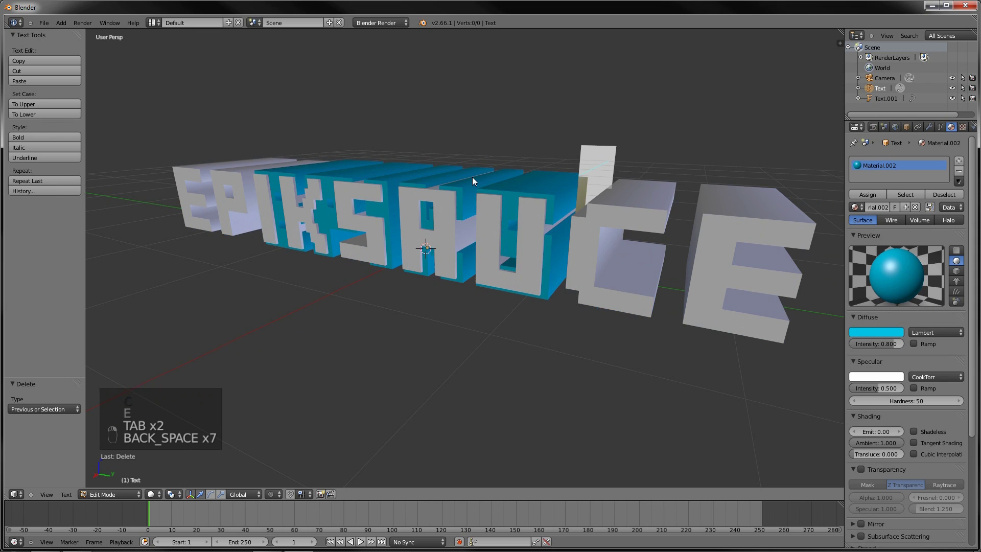
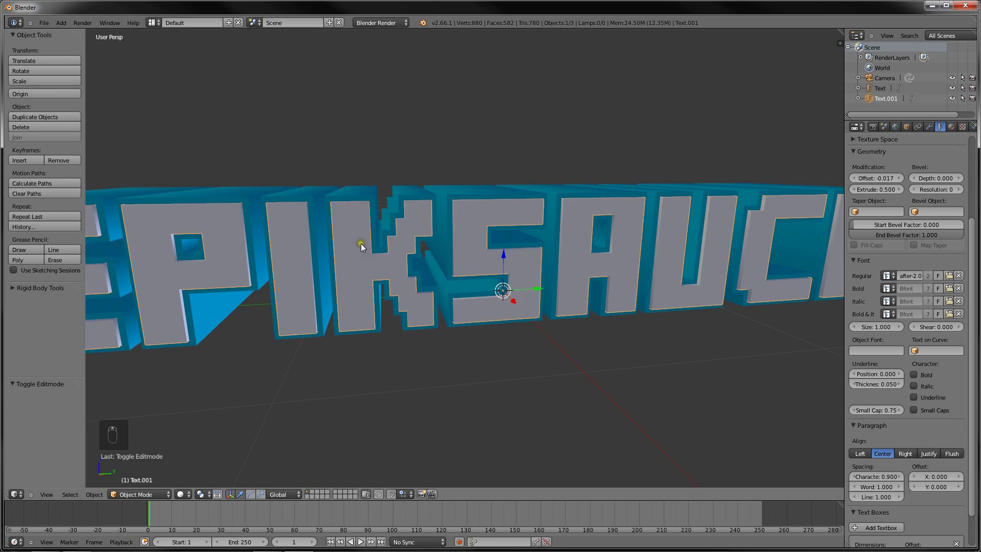
- Convert both EPIKSAUCE text objects to meshes via Alt+C Mesh from Curve/Meta/Surf/Text
{"action": "key", "text": "alt+c"}
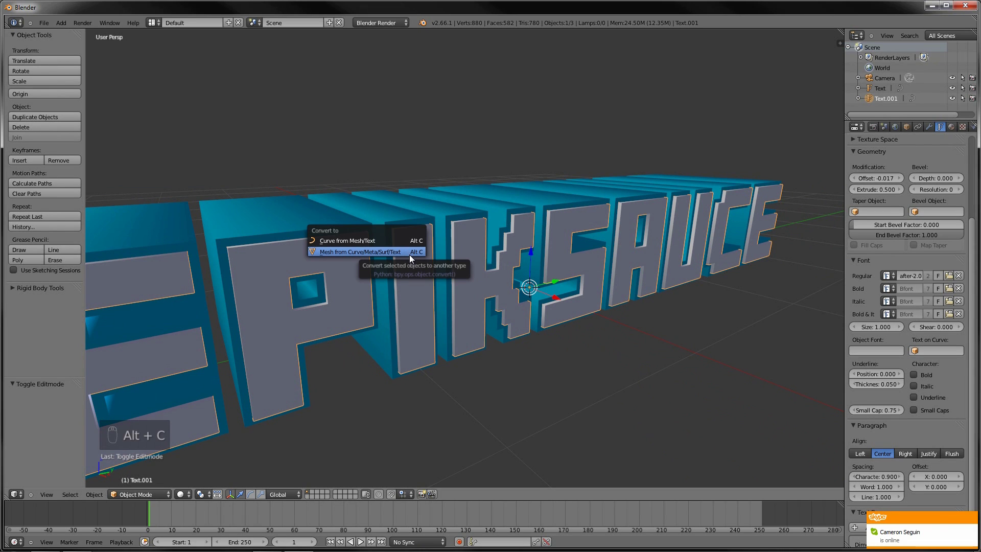
{"action": "key", "text": "alt+c"}
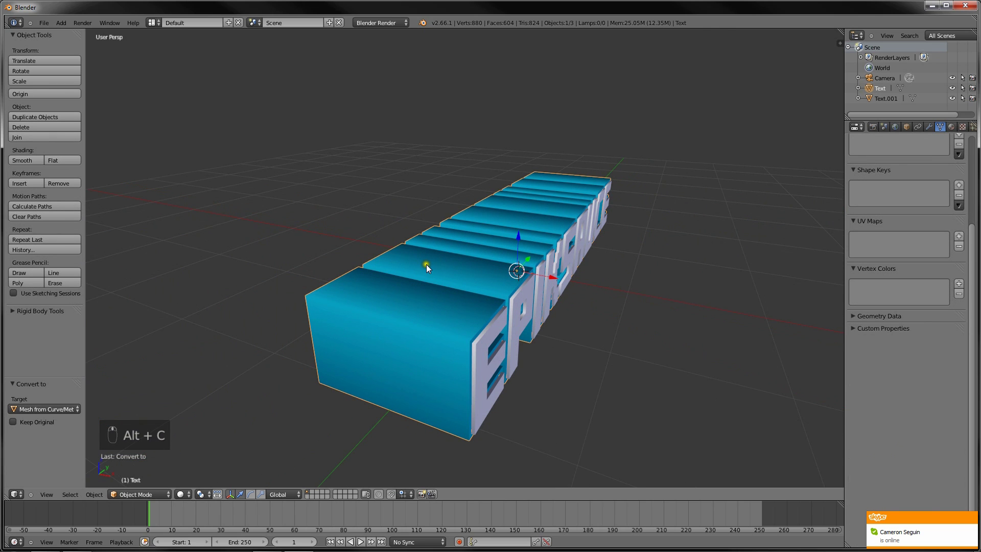